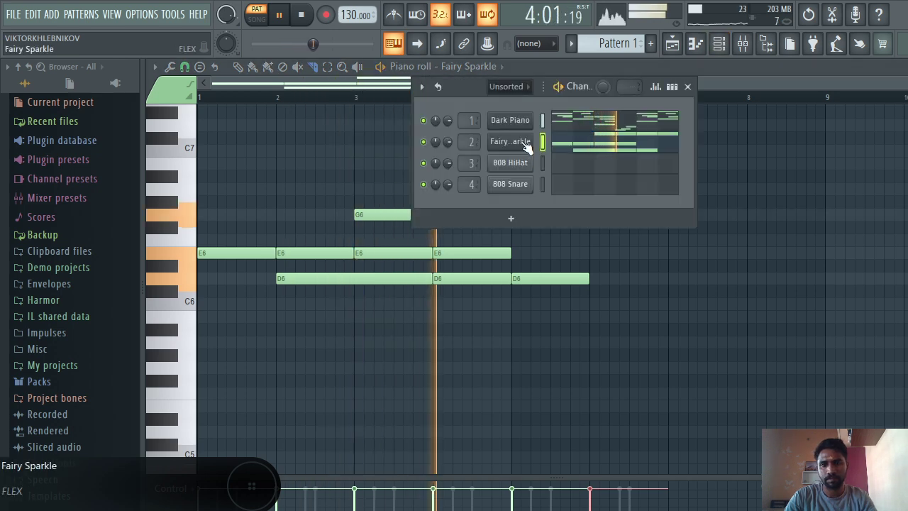
# Lower the Fairy Sparkle FLEX synth's pitch to -24 semitones.
pyautogui.moveTo(487, 278); pyautogui.dragTo(535, 226)
pyautogui.moveTo(580, 203); pyautogui.dragTo(393, 324)
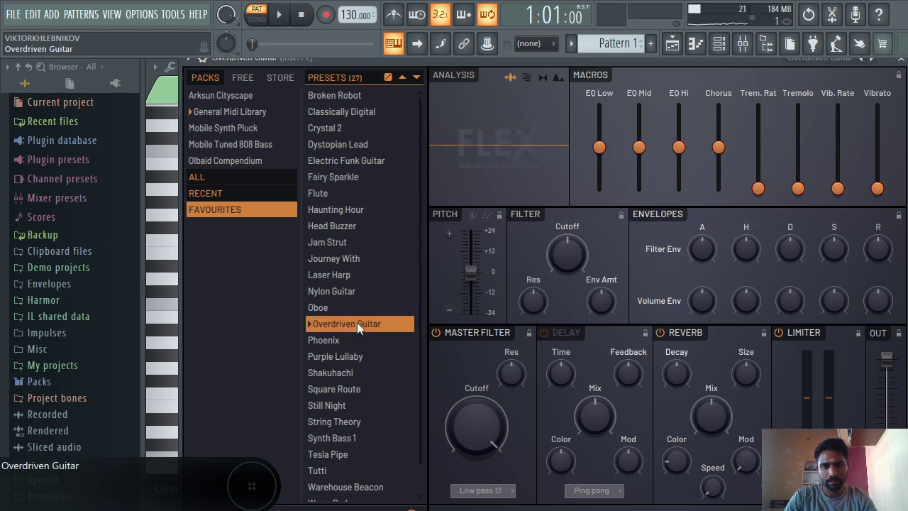
# Load the Overdriven Guitar preset into the FLEX synth.
pyautogui.click(481, 277)
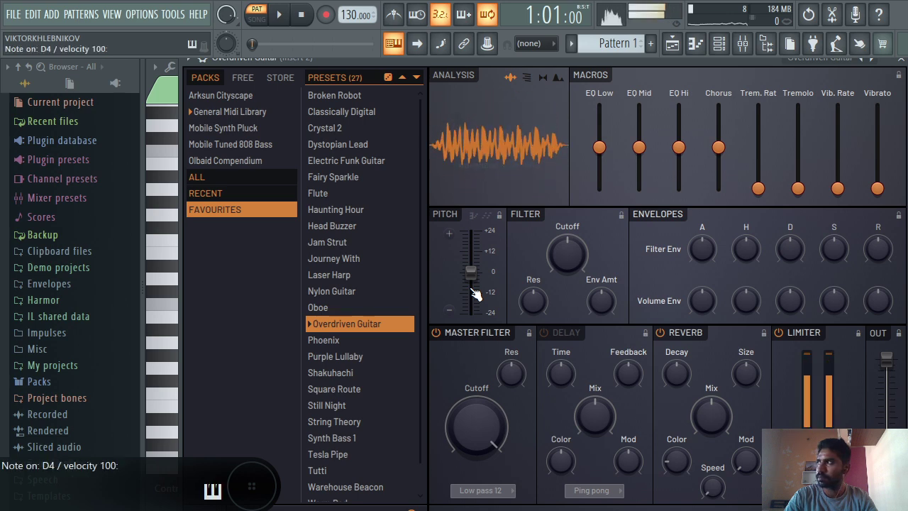
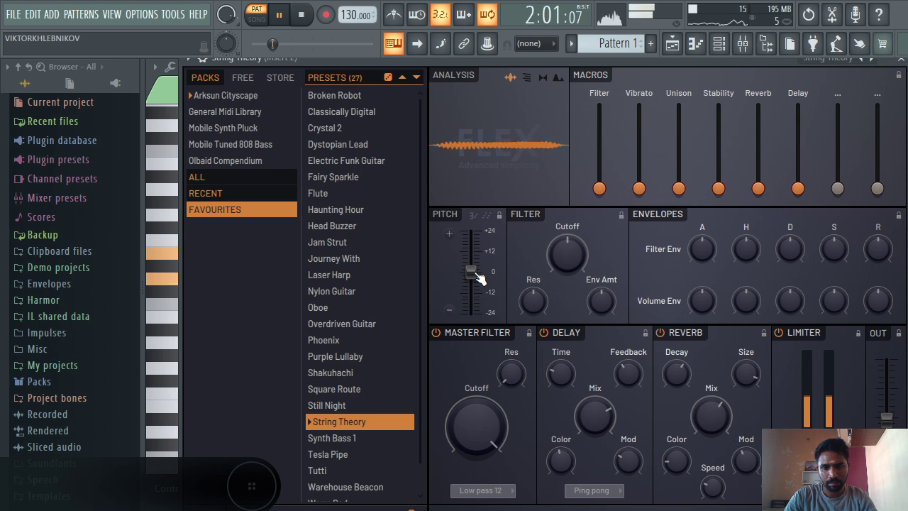
# Raise the String Theory sound's Stability macro and close the FLEX window.
pyautogui.moveTo(704, 190); pyautogui.dragTo(705, 185)
pyautogui.moveTo(651, 193); pyautogui.dragTo(646, 196)
pyautogui.moveTo(685, 196); pyautogui.dragTo(708, 192)
pyautogui.click(728, 196)
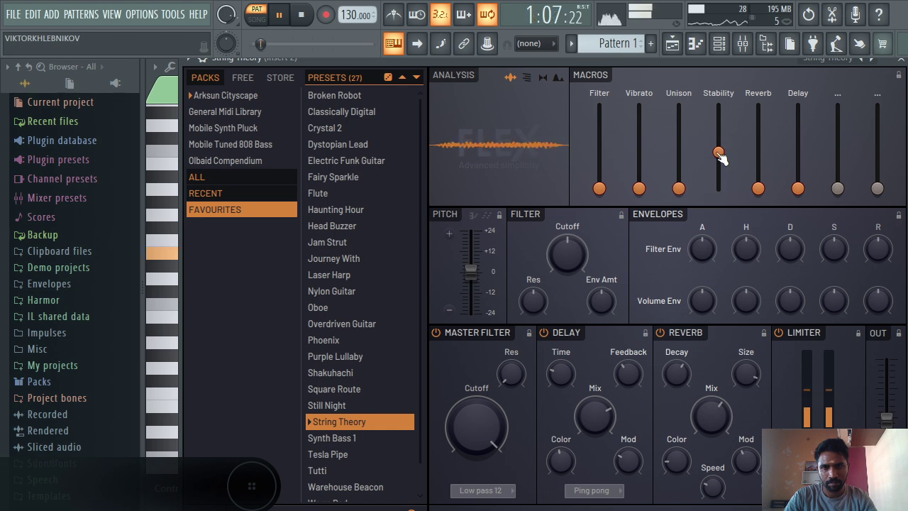
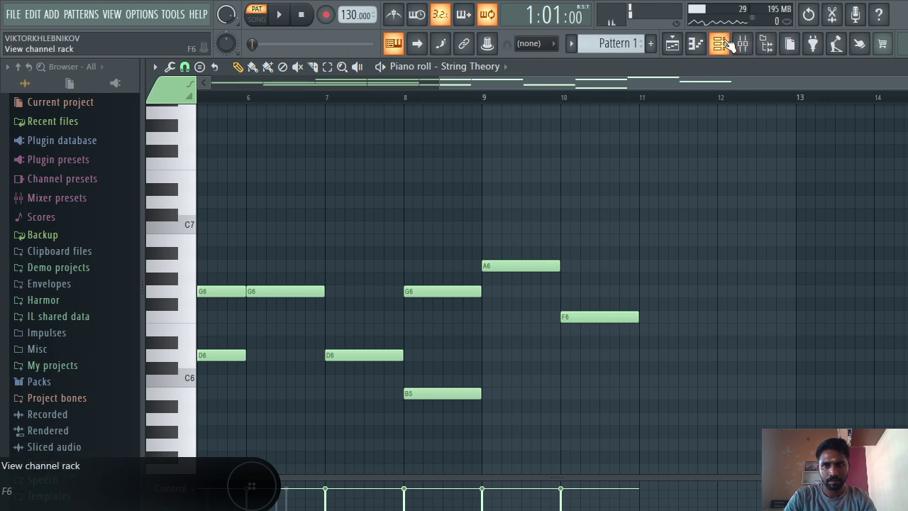
# Close the Channel rack and extend the String Theory melody with A6 and F6 notes.
pyautogui.click(437, 141)
pyautogui.click(428, 132)
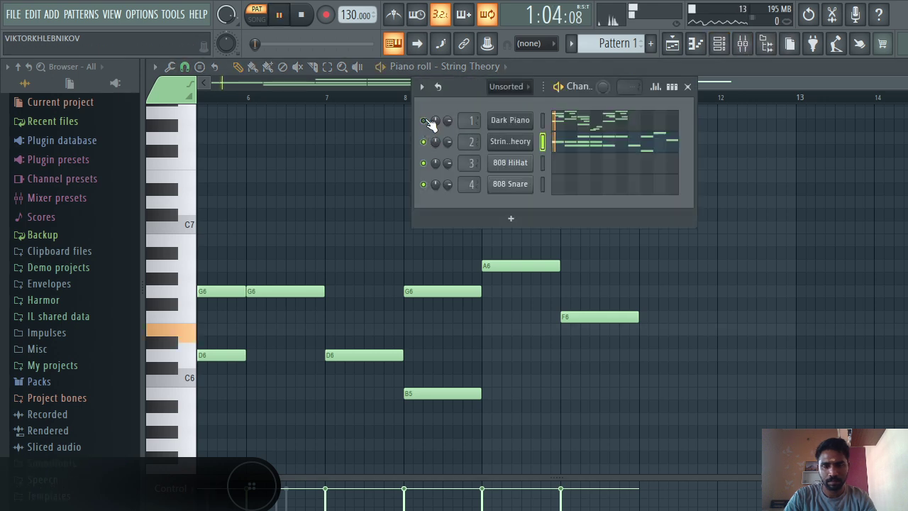
pyautogui.moveTo(496, 107); pyautogui.dragTo(701, 90)
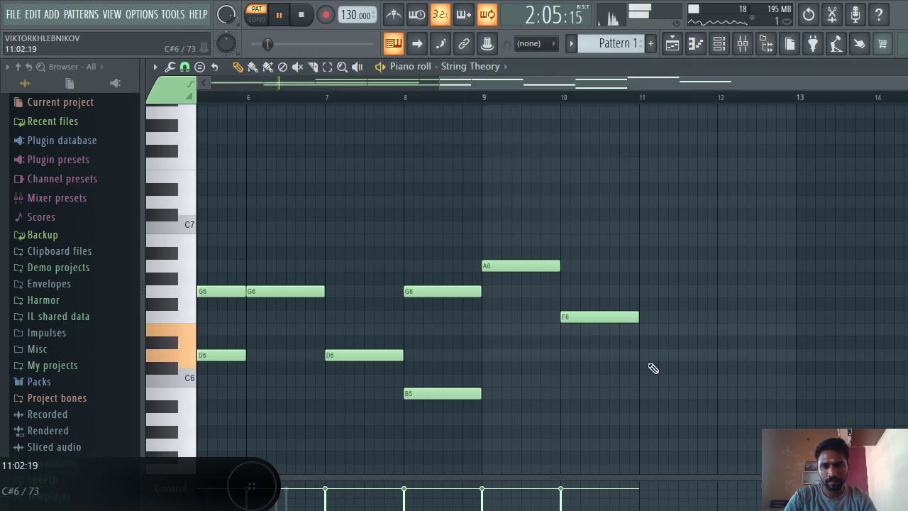
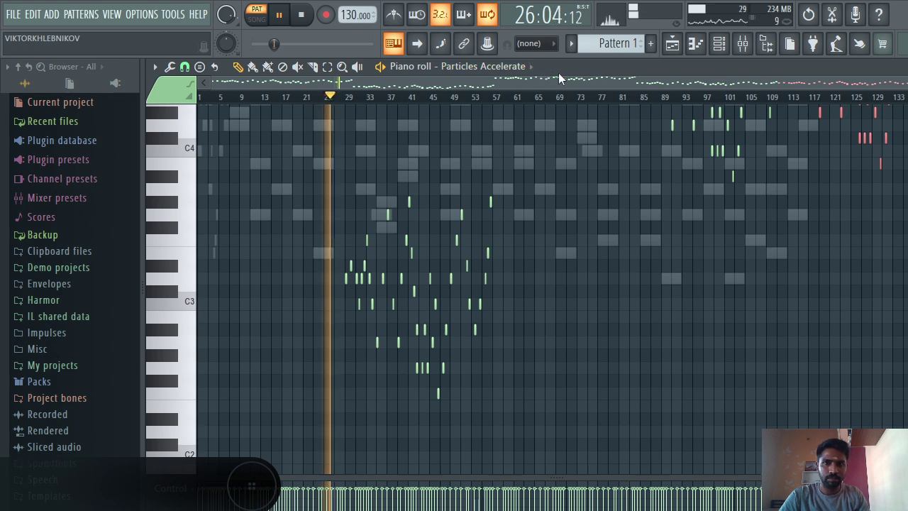
# Load the Space Flute preset and turn its Life macro down to 0%.
pyautogui.rightClick(777, 53)
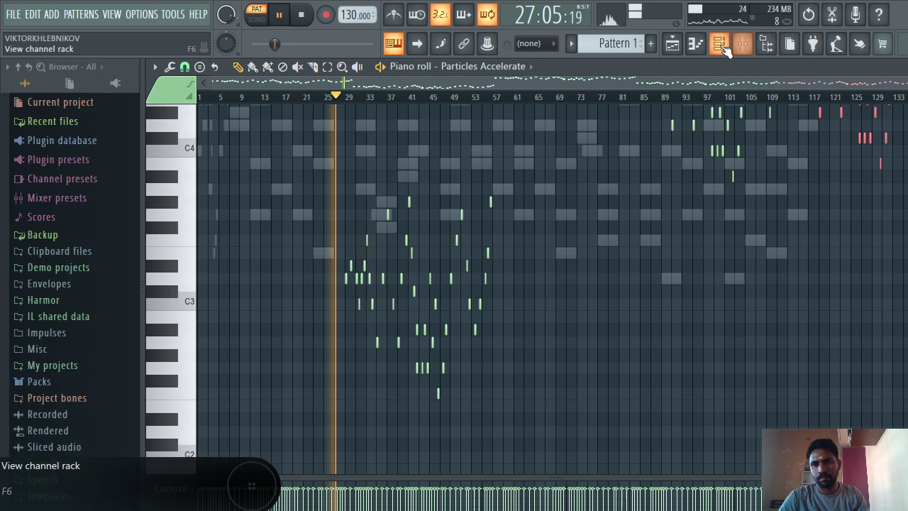
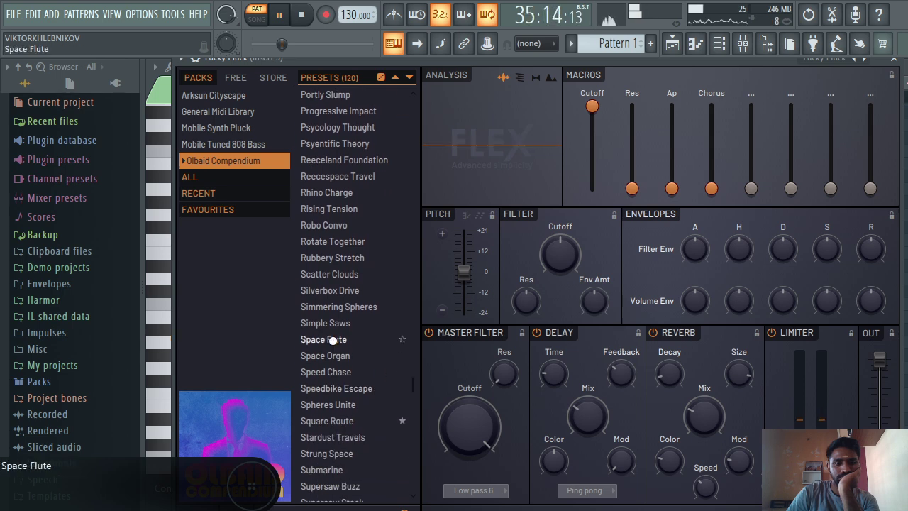
pyautogui.click(481, 289)
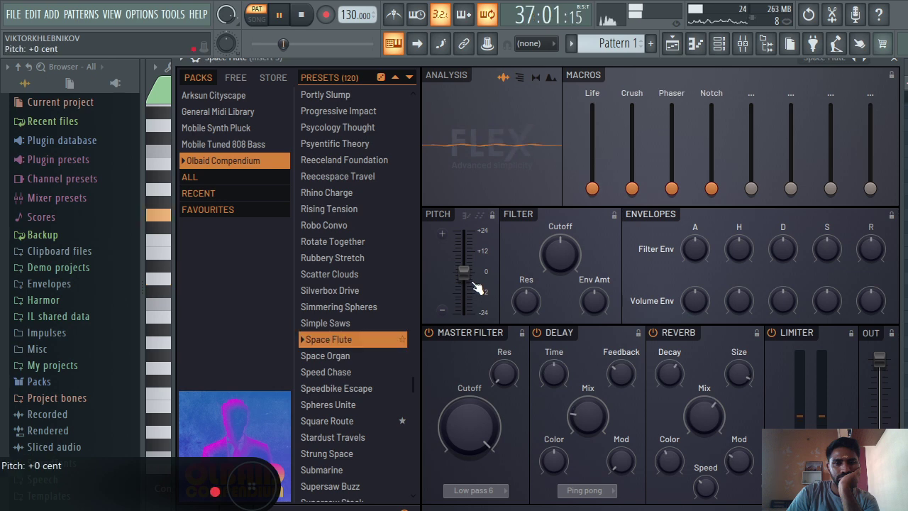
pyautogui.moveTo(614, 159); pyautogui.dragTo(624, 165)
pyautogui.click(600, 184)
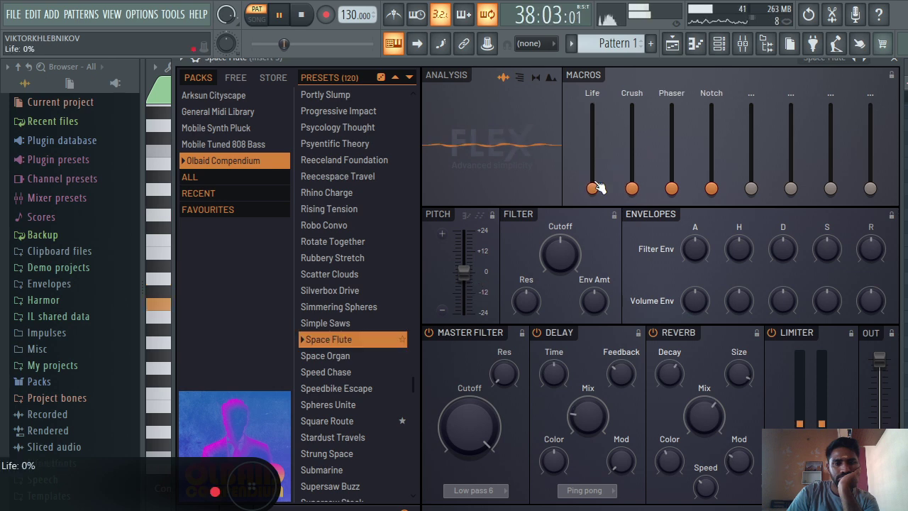
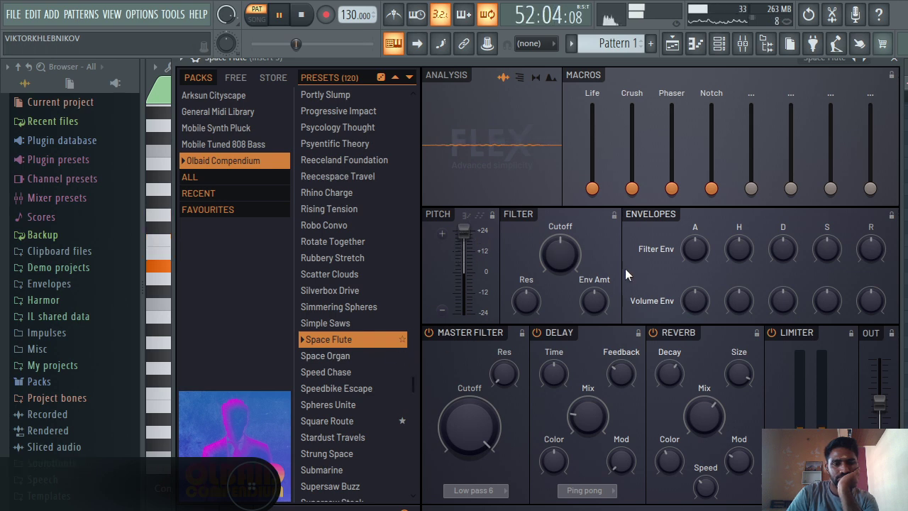
pyautogui.click(585, 255)
pyautogui.click(606, 190)
pyautogui.click(602, 115)
pyautogui.moveTo(640, 160); pyautogui.dragTo(661, 185)
pyautogui.moveTo(649, 188); pyautogui.dragTo(658, 155)
pyautogui.moveTo(676, 173); pyautogui.dragTo(700, 193)
pyautogui.moveTo(715, 198); pyautogui.dragTo(652, 129)
pyautogui.moveTo(643, 120); pyautogui.dragTo(641, 363)
pyautogui.click(668, 470)
pyautogui.moveTo(640, 185); pyautogui.dragTo(662, 192)
pyautogui.moveTo(716, 199); pyautogui.dragTo(691, 217)
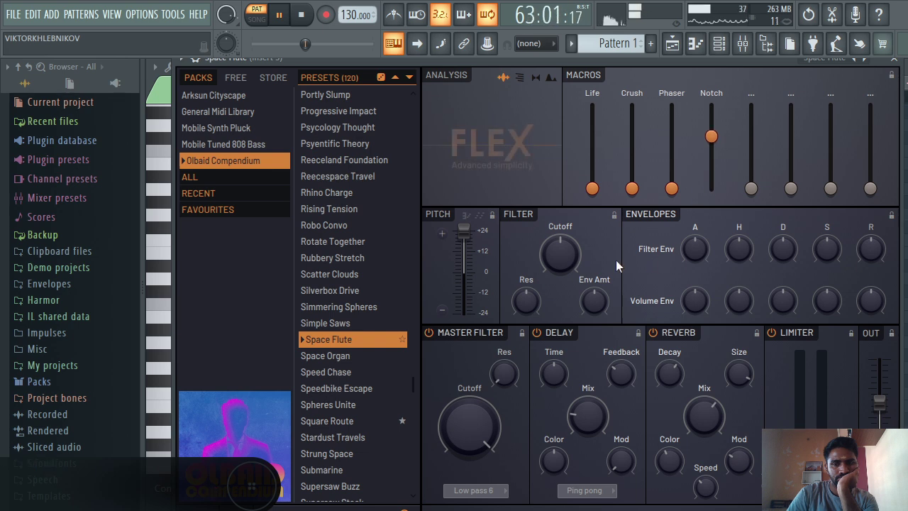
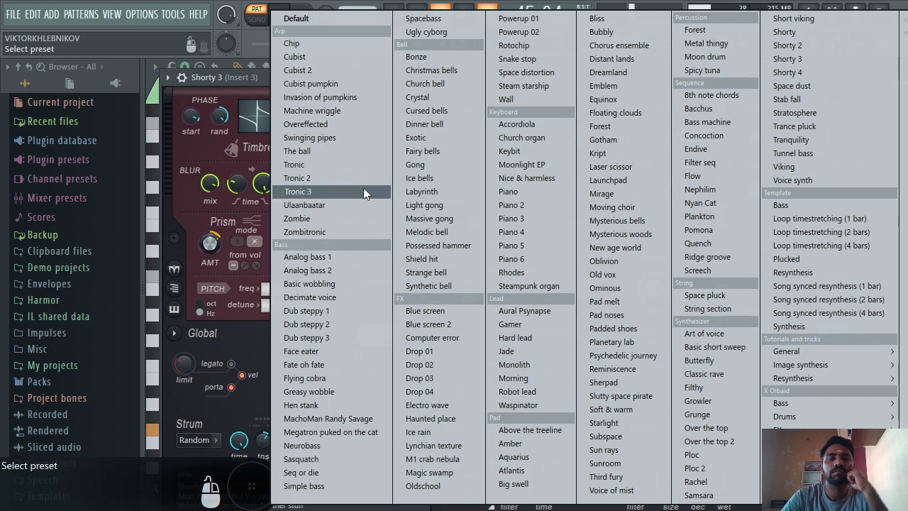
# Audition Harmor presets, stepping through Tronic 3 to Electro wave.
pyautogui.press('x')
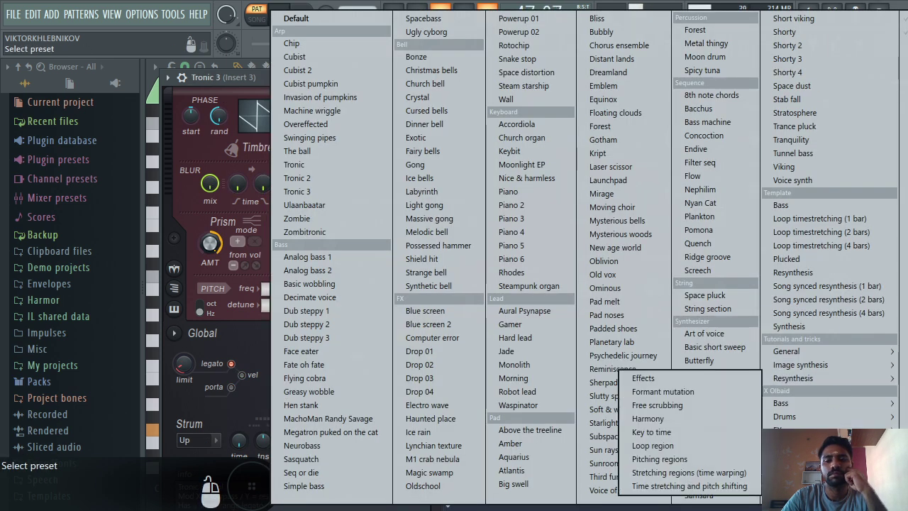
pyautogui.press('x')
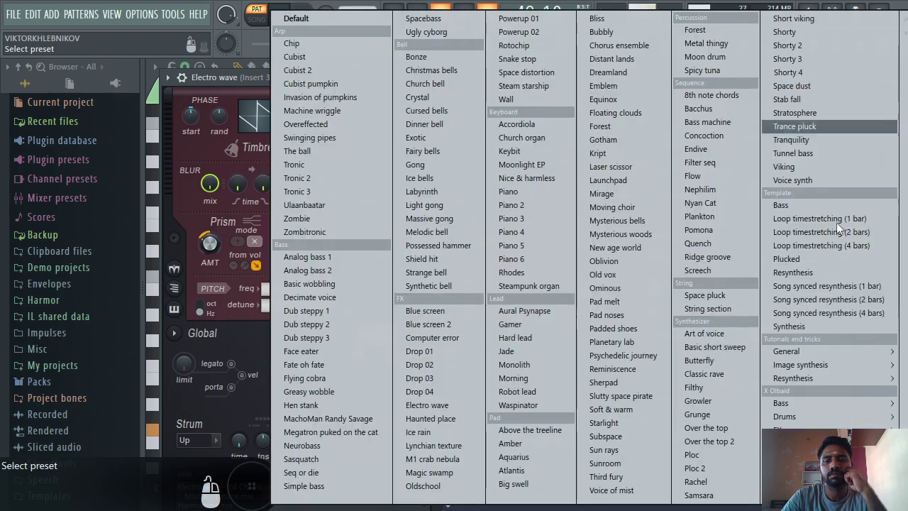
pyautogui.click(748, 187)
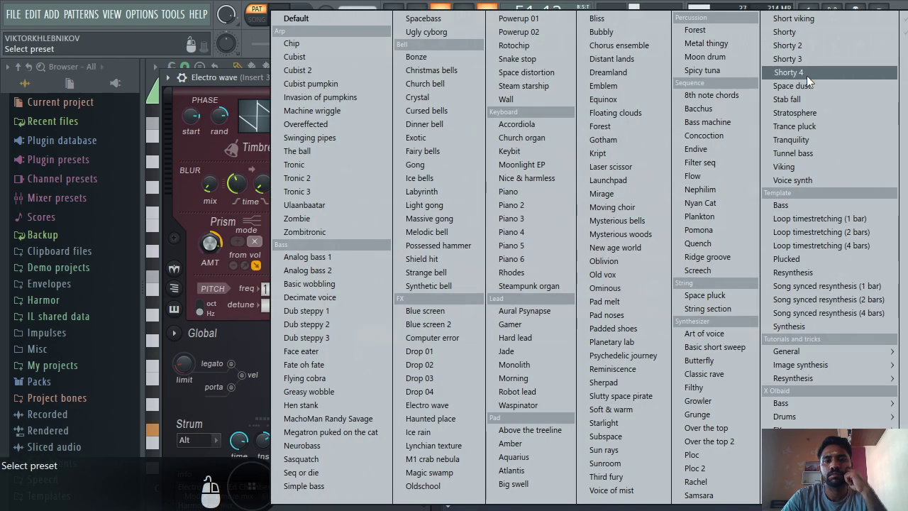
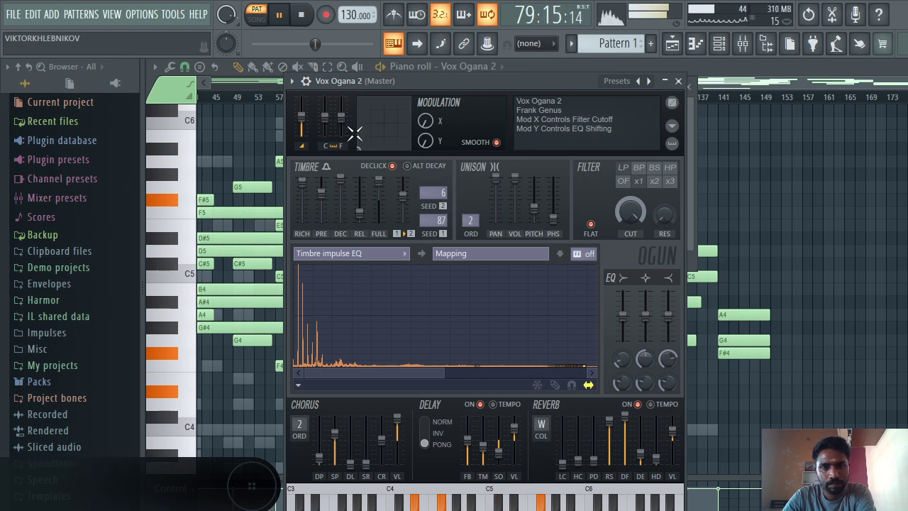
pyautogui.moveTo(382, 181); pyautogui.dragTo(391, 173)
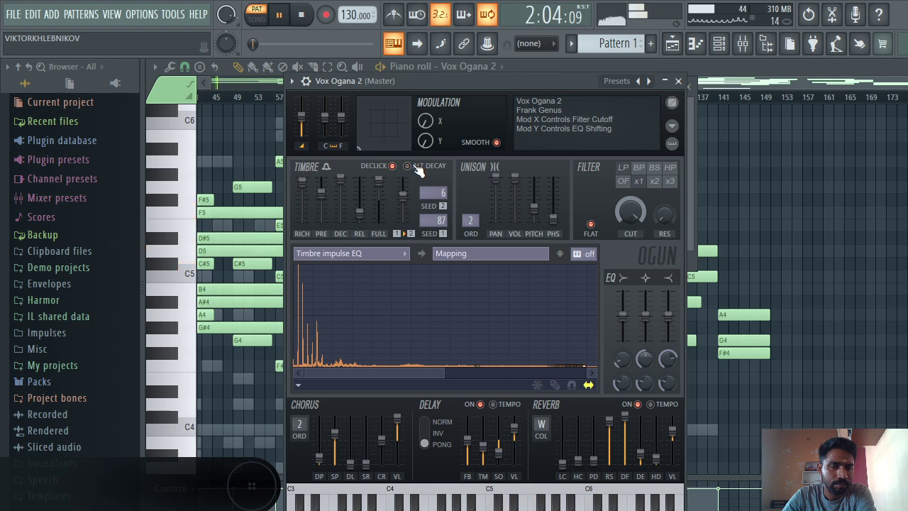
pyautogui.click(423, 186)
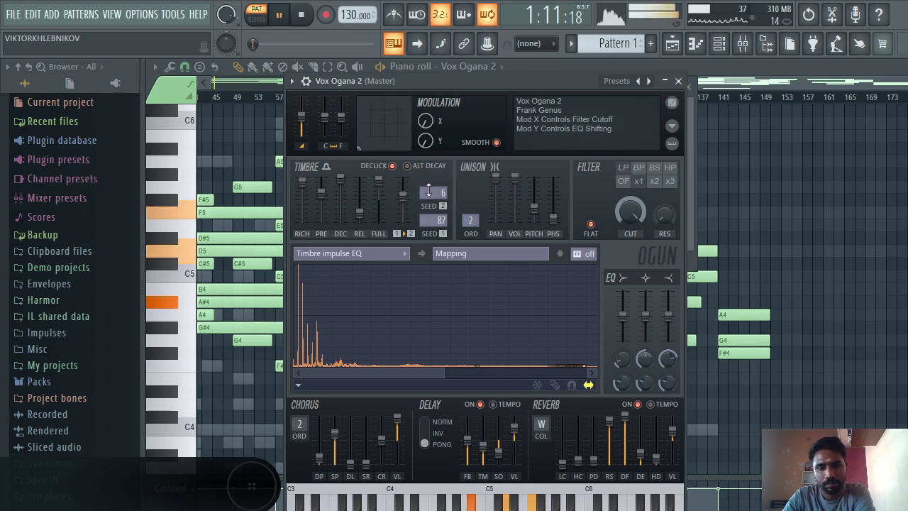